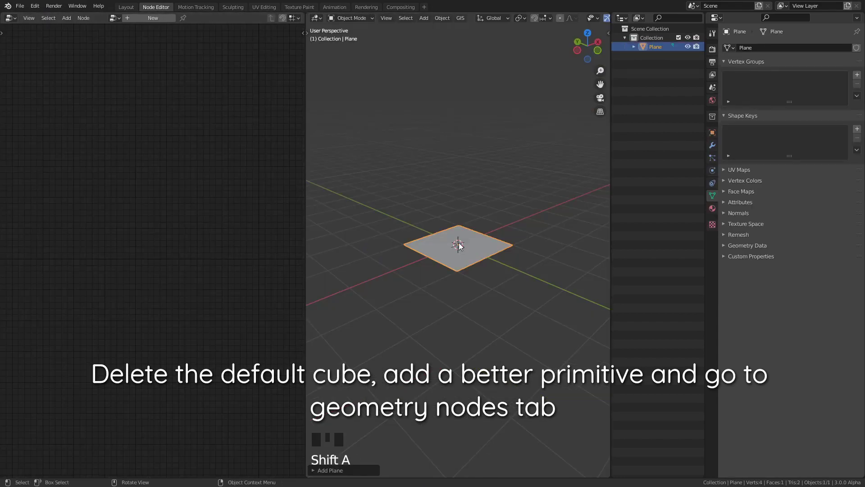
# Create a new geometry node tree and feed a Grid node into the Group Output.
pyautogui.scroll(3)
pyautogui.scroll(-3)
pyautogui.click(160, 21)
pyautogui.press('ctrl+Right')
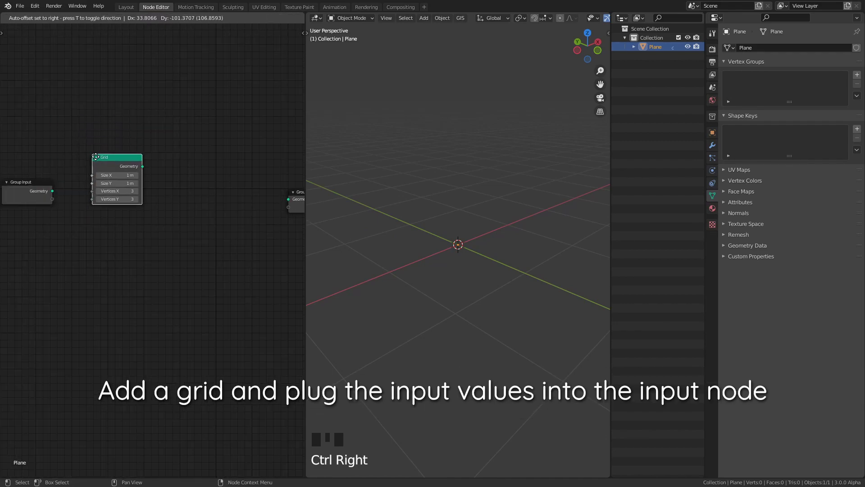
pyautogui.click(283, 198)
pyautogui.scroll(-3)
pyautogui.click(549, 24)
pyautogui.moveTo(495, 174); pyautogui.dragTo(123, 196)
# Drive the Grid's size and vertex counts from Group Input sockets and collapse its settings.
pyautogui.moveTo(173, 183); pyautogui.dragTo(204, 187)
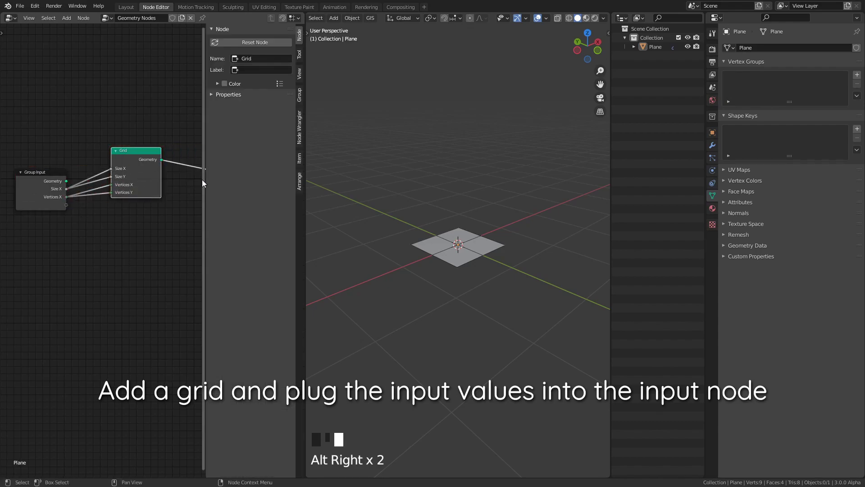
pyautogui.moveTo(244, 52); pyautogui.dragTo(248, 57)
pyautogui.moveTo(248, 57); pyautogui.dragTo(251, 65)
pyautogui.press('BackSpace')
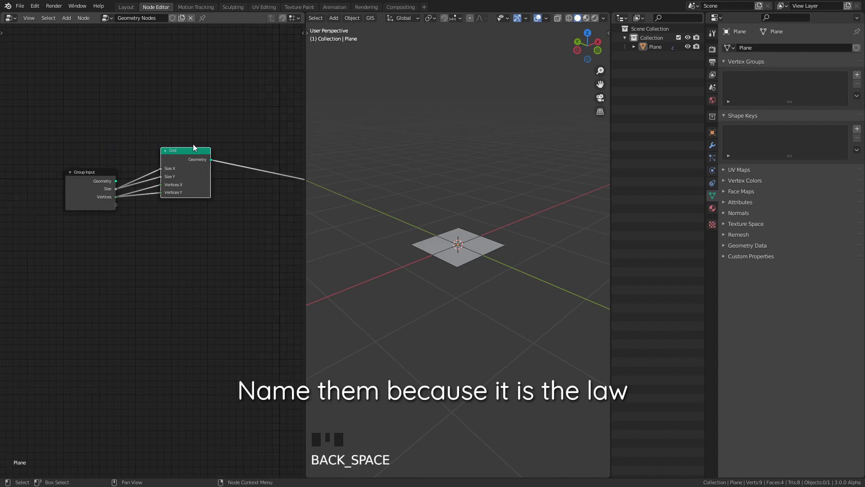
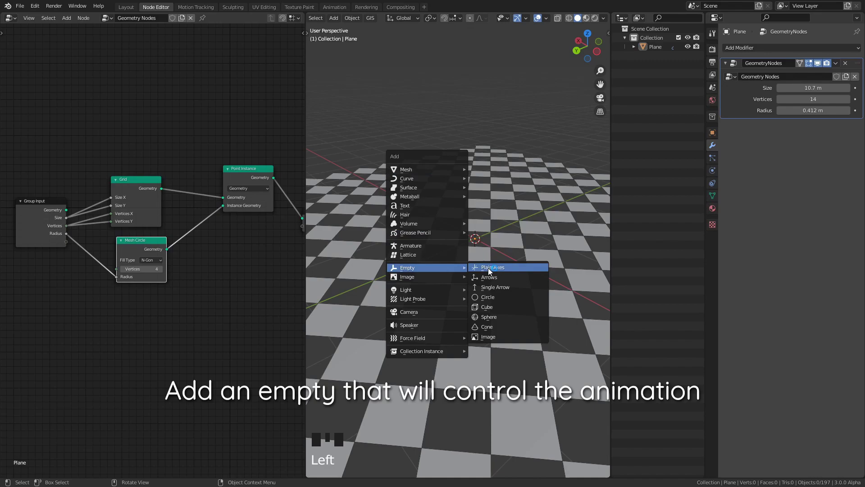
# Add a Plain Axes empty beside the tile grid and reselect the plane.
pyautogui.scroll(-3)
pyautogui.scroll(3)
pyautogui.moveTo(495, 253); pyautogui.dragTo(531, 266)
pyautogui.scroll(-3)
pyautogui.scroll(3)
pyautogui.press('g')
pyautogui.moveTo(524, 273); pyautogui.dragTo(496, 258)
pyautogui.scroll(3)
pyautogui.moveTo(496, 262); pyautogui.dragTo(499, 273)
pyautogui.scroll(-3)
pyautogui.click(488, 267)
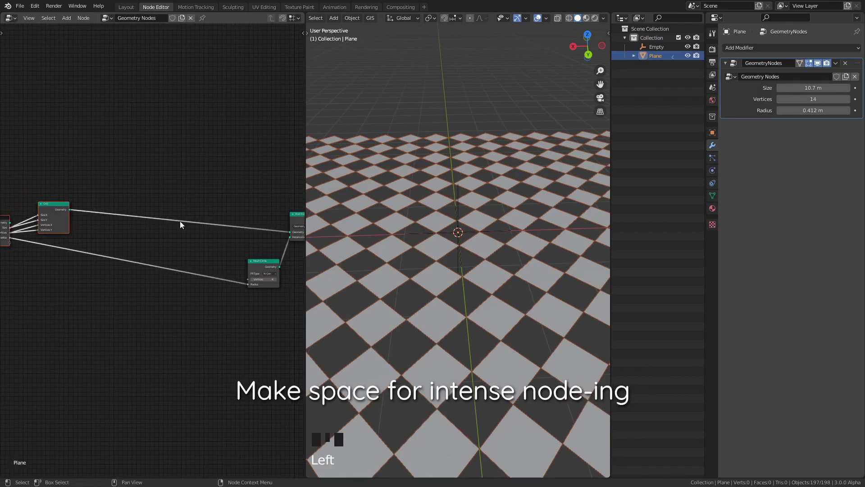
# Search the Shift+A node list for an Attribute Sample Texture node to place after the Grid.
pyautogui.press('g')
pyautogui.rightClick(86, 327)
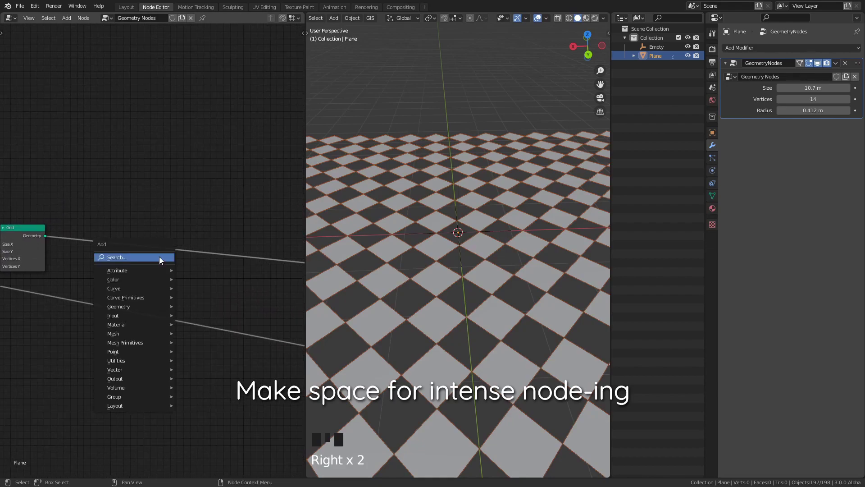
pyautogui.press('shift+a')
# Wire the texture sampler into the chain and insert a Point Rotate node after it.
pyautogui.moveTo(160, 263); pyautogui.dragTo(224, 238)
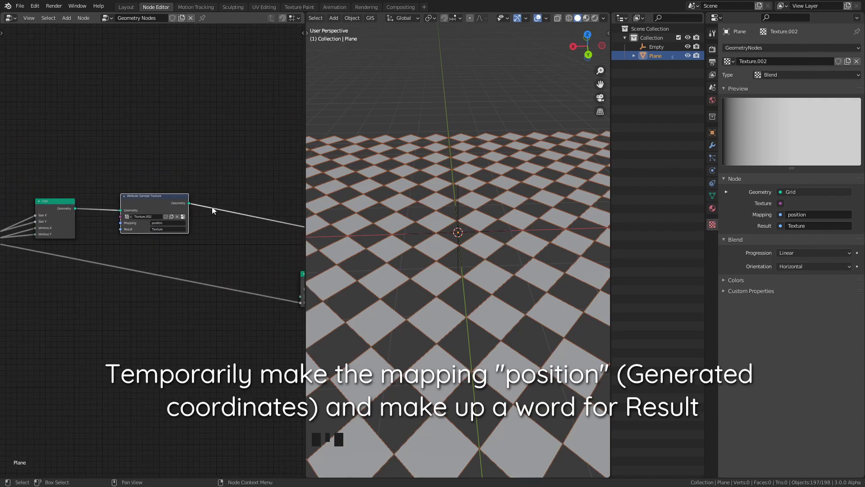
pyautogui.scroll(-3)
pyautogui.scroll(3)
pyautogui.scroll(-3)
pyautogui.moveTo(437, 236); pyautogui.dragTo(189, 209)
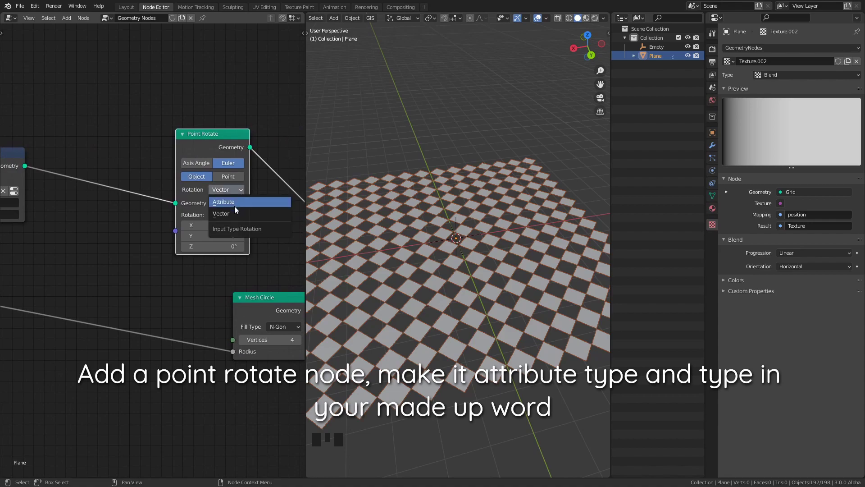
# Rotate tiles by the Texture attribute and add an Object Info node referencing the Empty.
pyautogui.moveTo(232, 206); pyautogui.dragTo(440, 262)
pyautogui.moveTo(440, 263); pyautogui.dragTo(448, 244)
pyautogui.scroll(-3)
pyautogui.moveTo(438, 230); pyautogui.dragTo(648, 49)
pyautogui.click(649, 49)
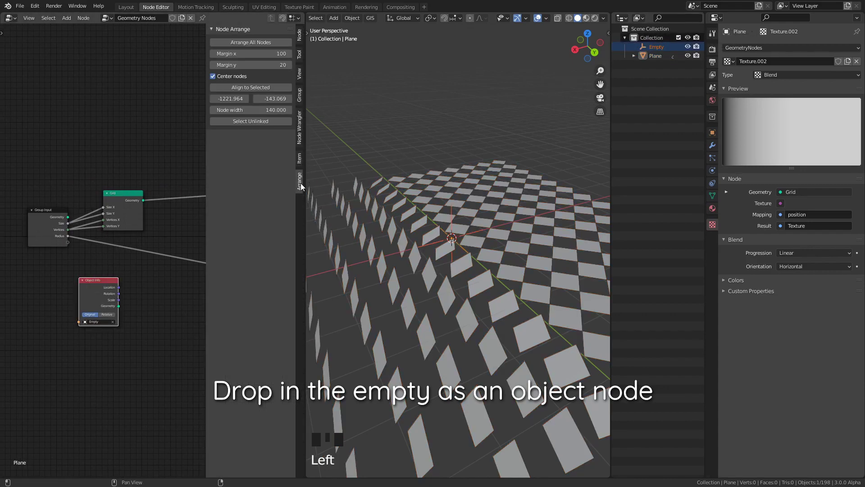
# Insert an Attribute Fill fed by the Empty's location before the texture sampler, then search for Attribute Math.
pyautogui.rightClick(146, 217)
pyautogui.press('g')
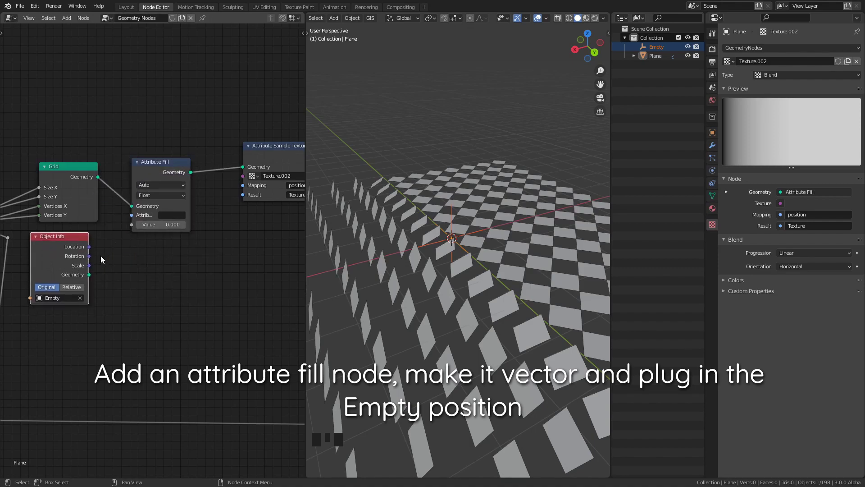
pyautogui.moveTo(96, 252); pyautogui.dragTo(142, 242)
pyautogui.moveTo(142, 242); pyautogui.dragTo(198, 222)
pyautogui.press('BackSpace')
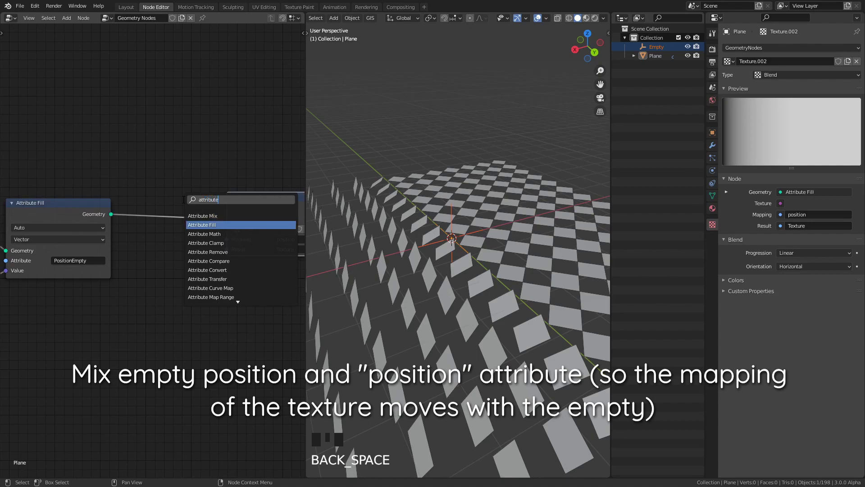
# Add position and PositionEmpty in the math Add node and map the texture by PositionEmpty.
pyautogui.press('Down')
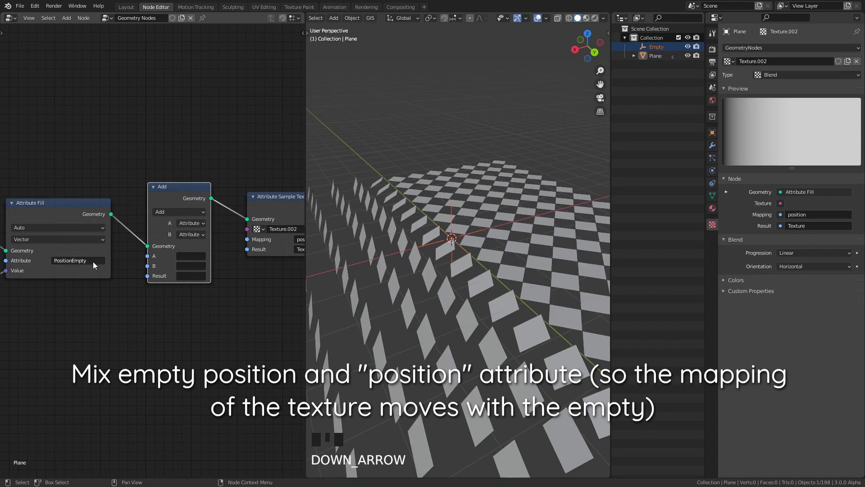
pyautogui.press('ctrl+v')
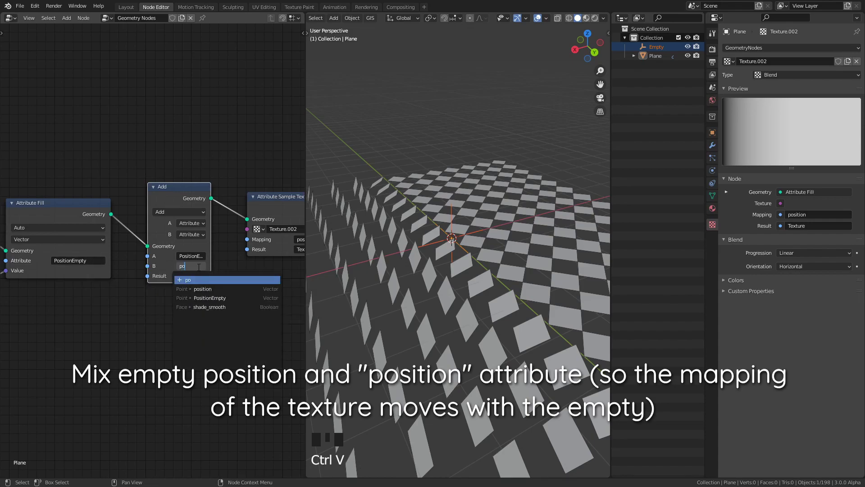
pyautogui.click(198, 271)
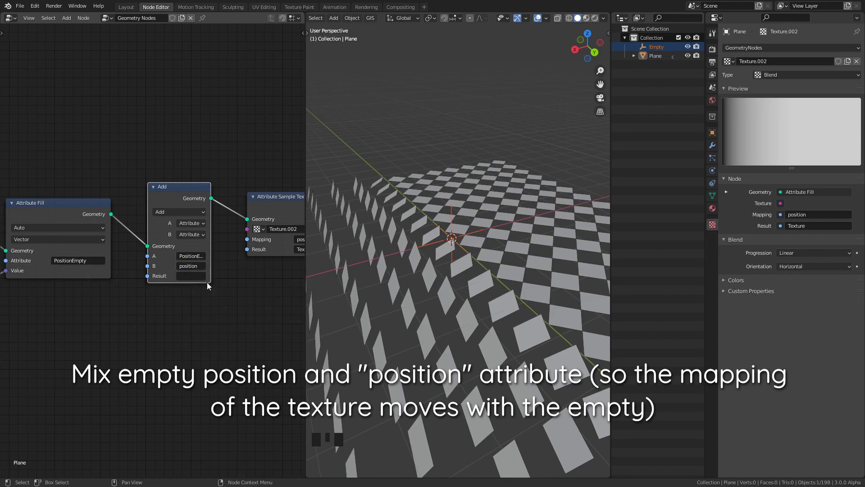
pyautogui.press('ctrl+v')
pyautogui.press('g')
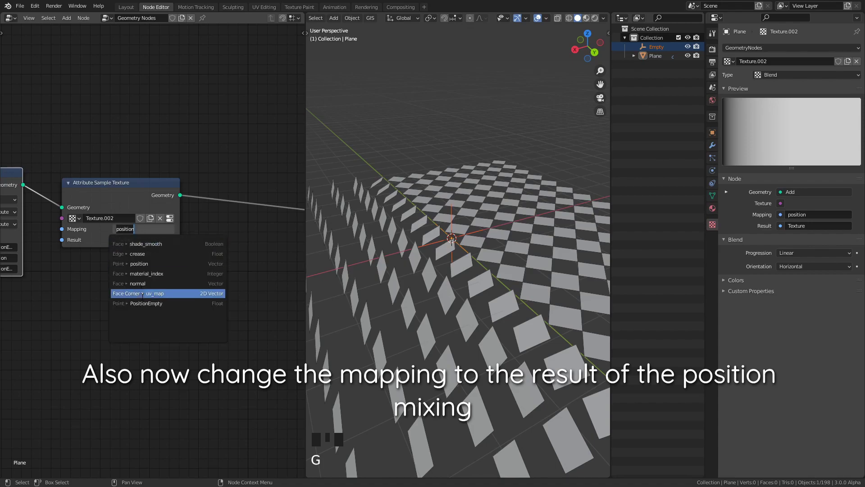
pyautogui.click(147, 307)
pyautogui.scroll(-3)
# Move the empty along X in the viewport to shift which tiles stand up.
pyautogui.press('g')
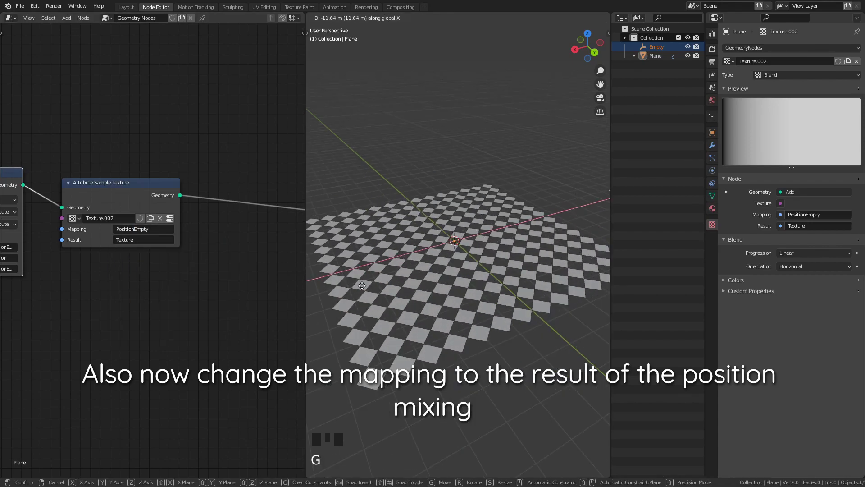
pyautogui.press('g')
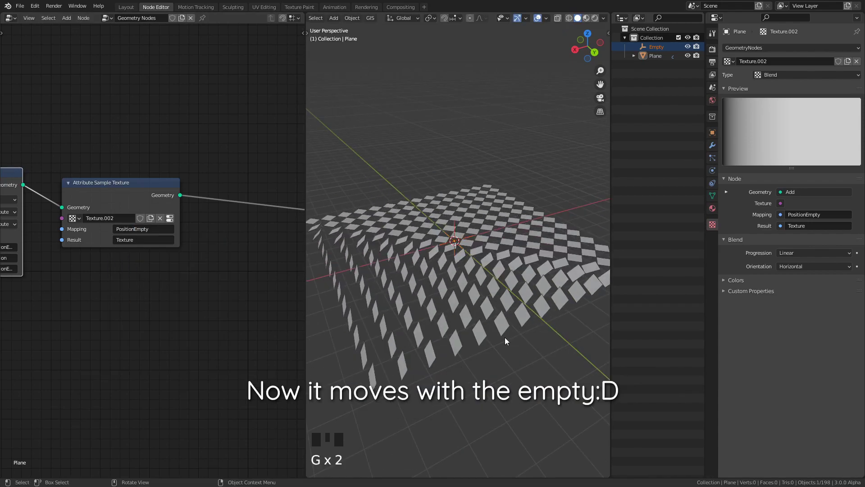
pyautogui.press('g')
pyautogui.press('g')
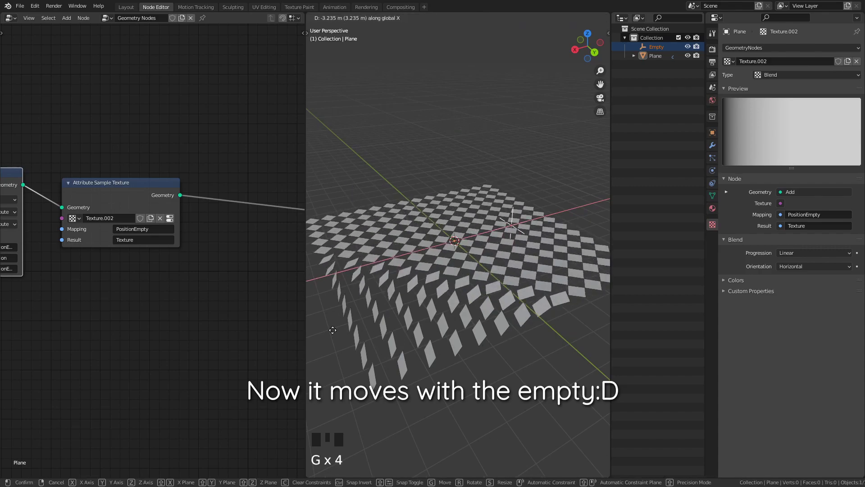
pyautogui.scroll(3)
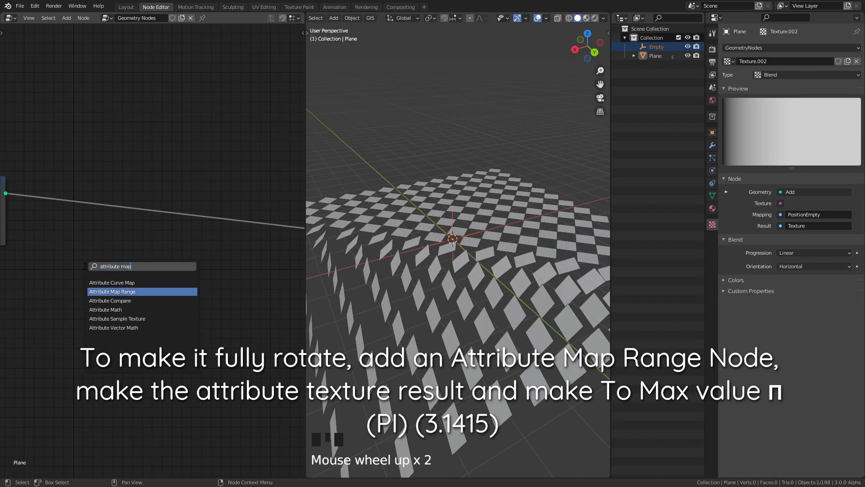
# Add an Attribute Map Range scaling Texture up to 3.141 and move the empty along X.
pyautogui.press('Down')
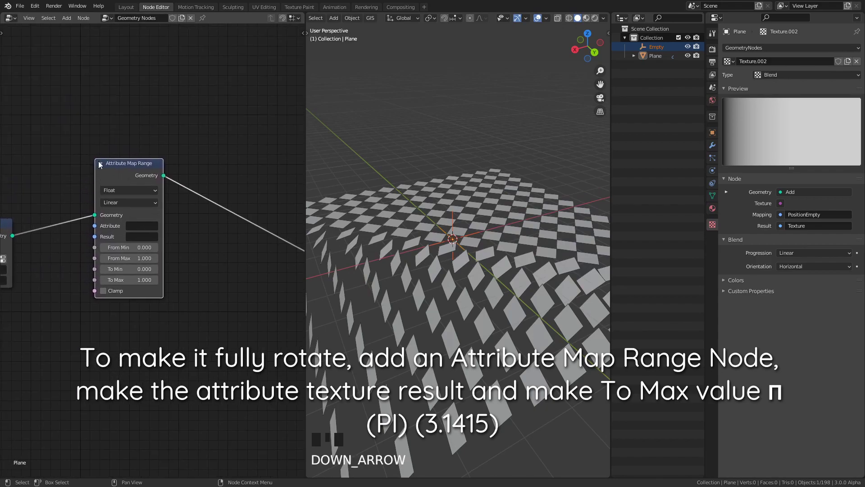
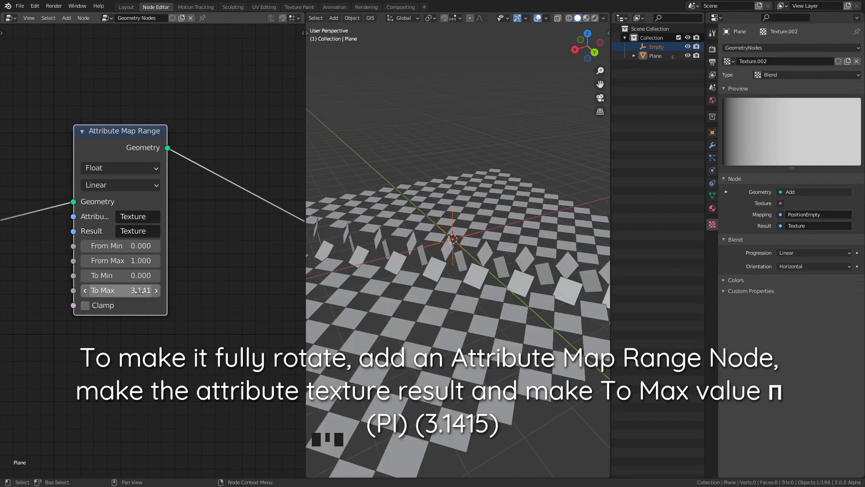
pyautogui.scroll(-3)
pyautogui.moveTo(481, 280); pyautogui.dragTo(479, 287)
pyautogui.press('g')
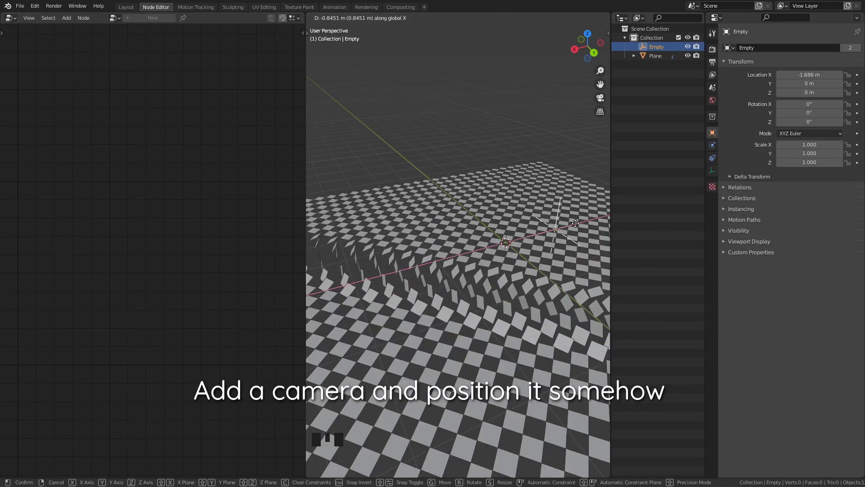
pyautogui.click(120, 5)
pyautogui.moveTo(455, 181); pyautogui.dragTo(269, 334)
# Add a camera, look through it and adjust its view settings in the sidebar.
pyautogui.press('shift+a')
pyautogui.press('ctrl+alt+KP_0')
pyautogui.press('n')
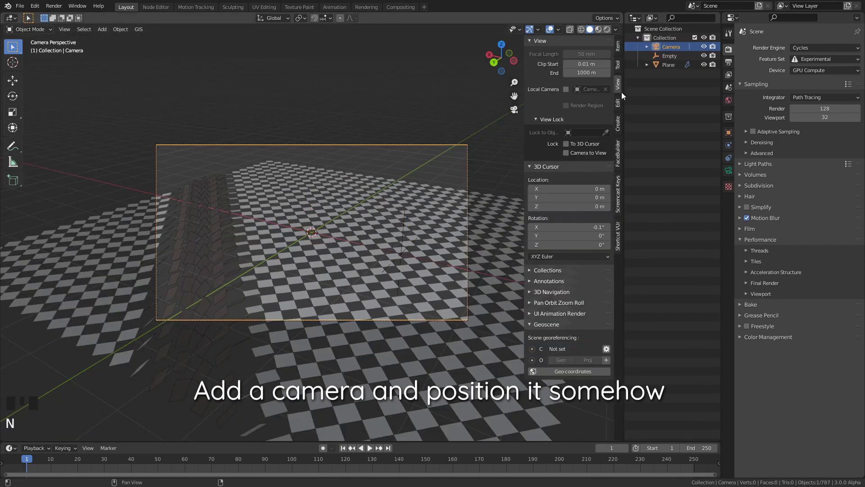
pyautogui.moveTo(585, 152); pyautogui.dragTo(530, 160)
pyautogui.press('n')
# Frame the checkerboard floor and raised tiles through the camera.
pyautogui.moveTo(409, 195); pyautogui.dragTo(328, 197)
pyautogui.scroll(3)
pyautogui.moveTo(239, 233); pyautogui.dragTo(326, 217)
pyautogui.moveTo(321, 223); pyautogui.dragTo(297, 258)
pyautogui.scroll(-3)
pyautogui.middleClick(288, 254)
pyautogui.scroll(3)
pyautogui.scroll(-3)
pyautogui.middleClick(321, 236)
pyautogui.scroll(3)
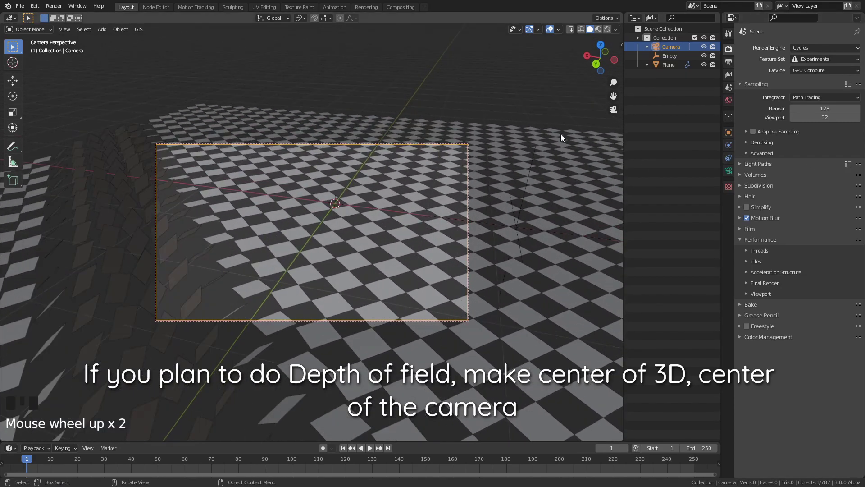
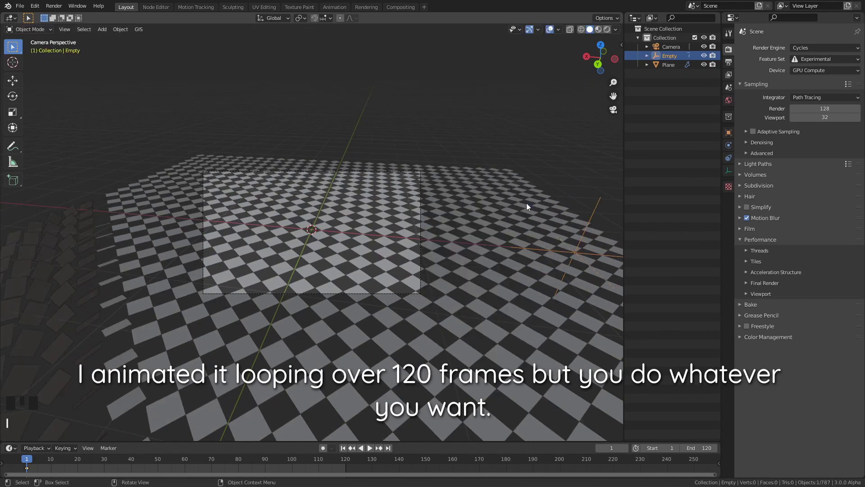
# Keyframe the Empty moved along X at frame 120 and play back the tile wave from frame 1.
pyautogui.press('shift+Right')
pyautogui.press('g')
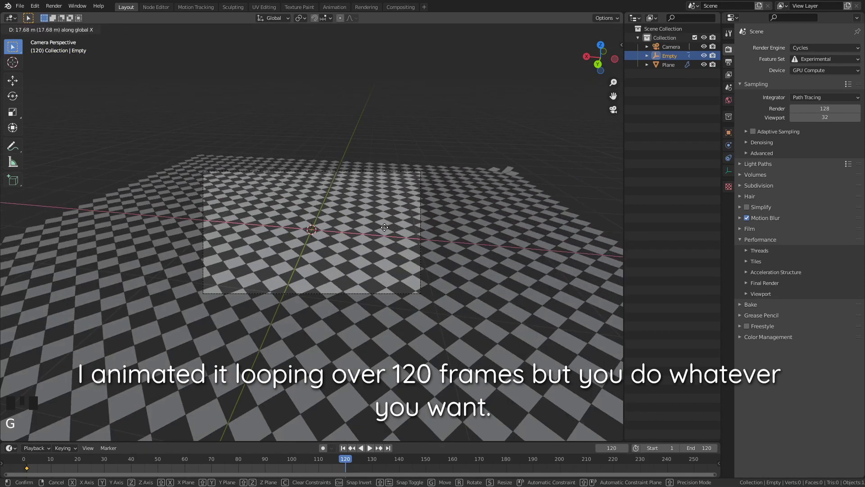
pyautogui.press('i')
pyautogui.press('shift+Left')
pyautogui.press('space')
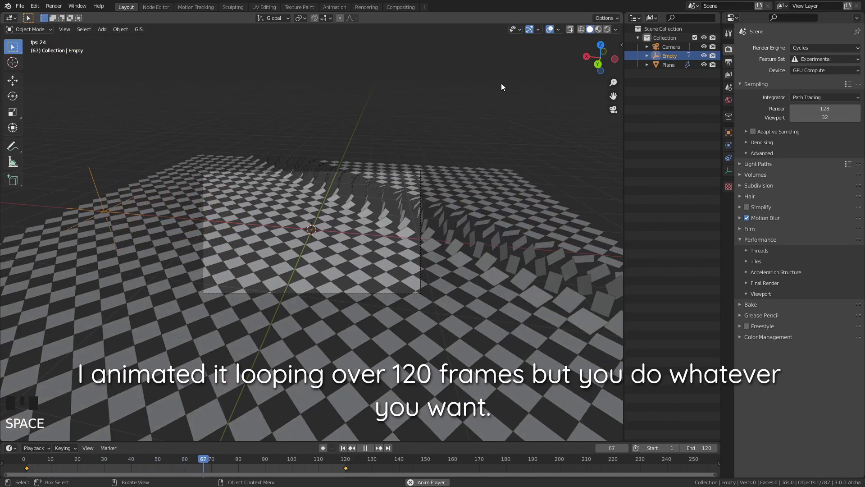
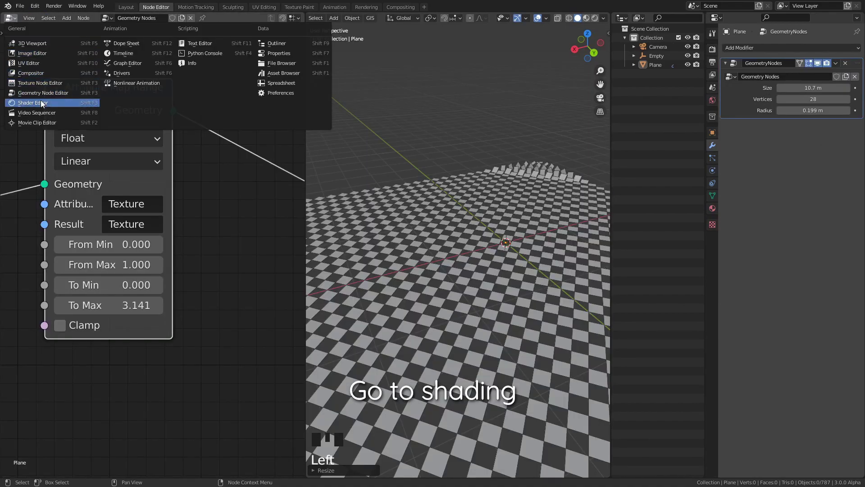
# Switch the viewport to Cycles rendering against a black world background.
pyautogui.click(590, 21)
pyautogui.press('`')
pyautogui.scroll(3)
pyautogui.click(453, 277)
pyautogui.scroll(-3)
pyautogui.click(601, 19)
pyautogui.click(528, 105)
pyautogui.click(714, 55)
pyautogui.moveTo(859, 115); pyautogui.dragTo(486, 170)
# Add a point light and position it beside the tile grid from top view.
pyautogui.press('shift+a')
pyautogui.press('g')
pyautogui.click(124, 11)
pyautogui.press('`')
pyautogui.scroll(-3)
pyautogui.scroll(3)
pyautogui.press('g')
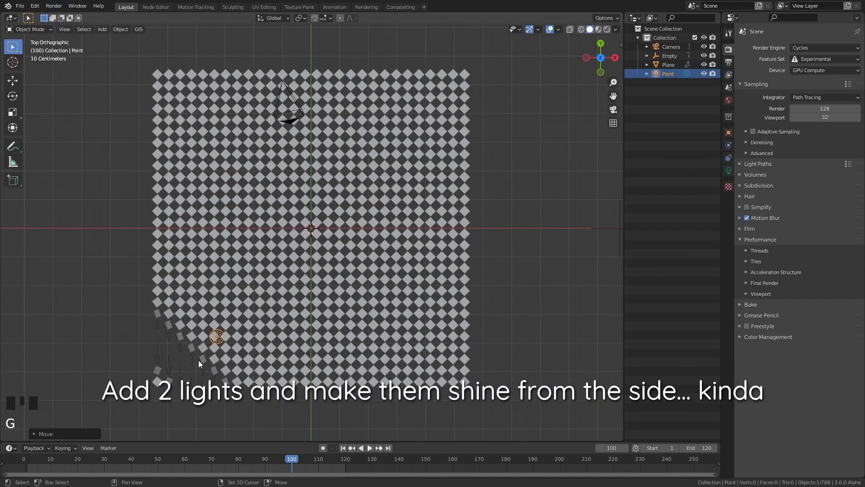
# Duplicate the point light twice, placing the copies above the grid with one at 100 W.
pyautogui.press('KP_0')
pyautogui.click(601, 28)
pyautogui.moveTo(615, 29); pyautogui.dragTo(528, 163)
pyautogui.scroll(-3)
pyautogui.scroll(-3)
pyautogui.press('g')
pyautogui.press('shift+d')
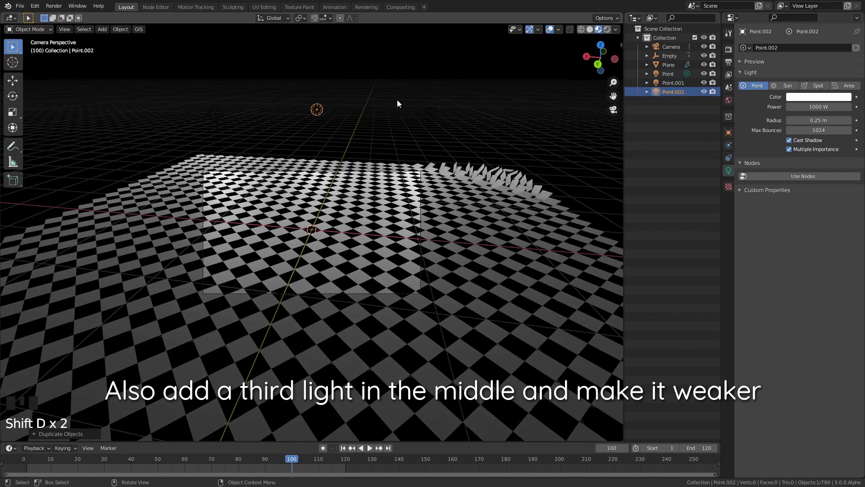
pyautogui.press('KP_0')
pyautogui.scroll(3)
# Bring up the plane's material in the Shader Editor and turn its base colour teal.
pyautogui.click(167, 5)
pyautogui.click(470, 225)
pyautogui.scroll(-3)
pyautogui.scroll(3)
pyautogui.scroll(-3)
pyautogui.press('ctrl+b')
pyautogui.scroll(3)
pyautogui.scroll(-3)
pyautogui.click(517, 89)
pyautogui.scroll(3)
pyautogui.moveTo(233, 22); pyautogui.dragTo(207, 283)
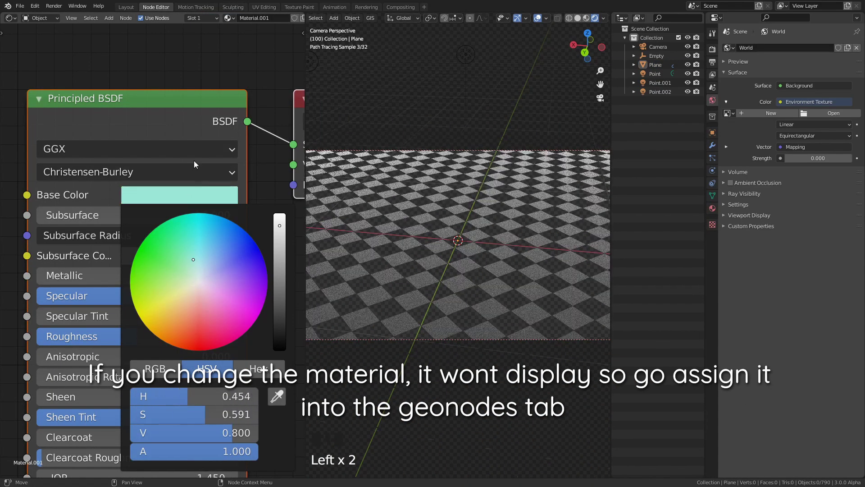
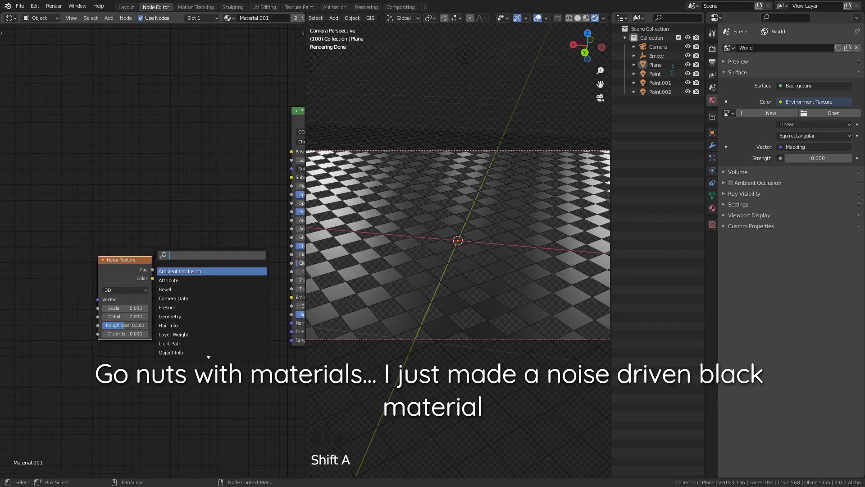
# Route the Noise factor through a ColorRamp into a Bump node feeding the Principled BSDF normal.
pyautogui.press('shift+a')
pyautogui.moveTo(232, 269); pyautogui.dragTo(89, 254)
pyautogui.click(89, 254)
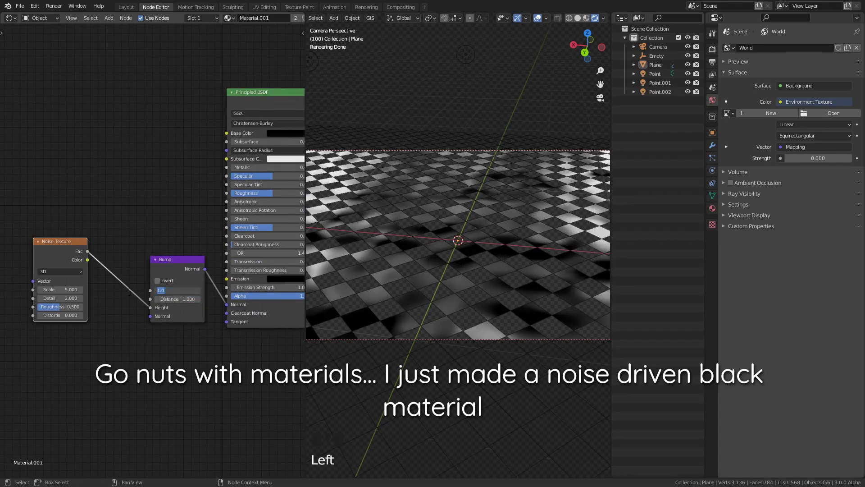
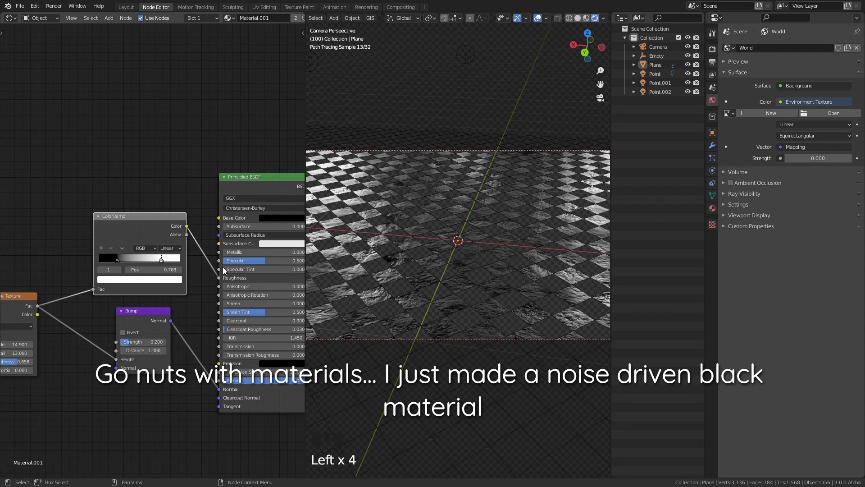
pyautogui.scroll(-3)
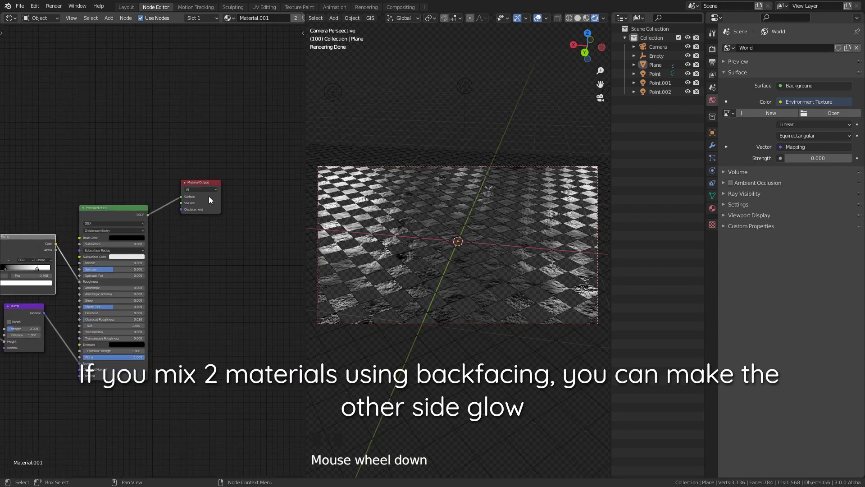
# Duplicate the Principled BSDF as a plain white shader and add Geometry and Mix Shader nodes.
pyautogui.click(205, 185)
pyautogui.press('shift+d')
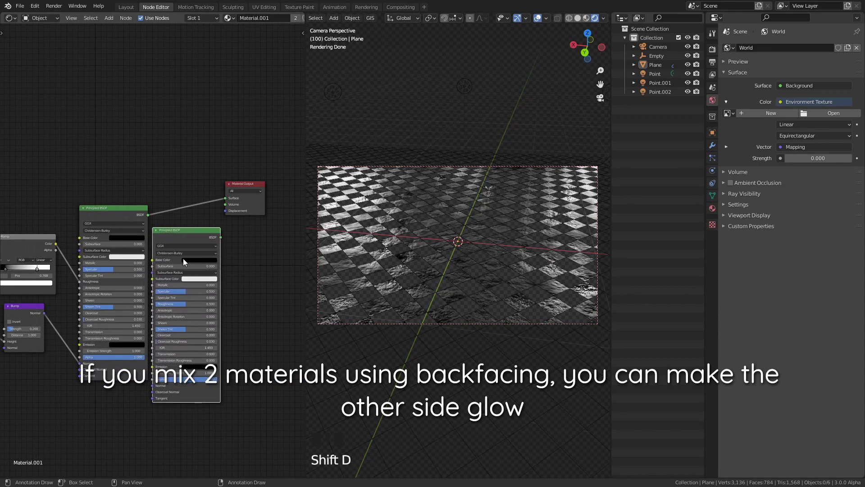
pyautogui.rightClick(131, 219)
pyautogui.moveTo(254, 195); pyautogui.dragTo(216, 195)
pyautogui.moveTo(56, 103); pyautogui.dragTo(163, 151)
pyautogui.press('BackSpace')
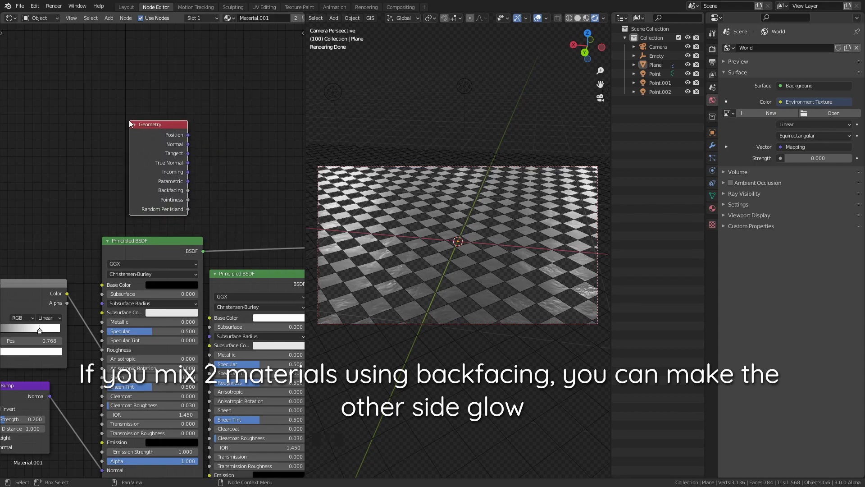
# Drive the Mix Shader with Backfacing, blend both BSDFs, and send the mix to the Material Output.
pyautogui.moveTo(103, 175); pyautogui.dragTo(446, 244)
pyautogui.moveTo(446, 243); pyautogui.dragTo(589, 20)
pyautogui.click(589, 21)
pyautogui.moveTo(494, 73); pyautogui.dragTo(455, 150)
pyautogui.press('`')
pyautogui.click(462, 126)
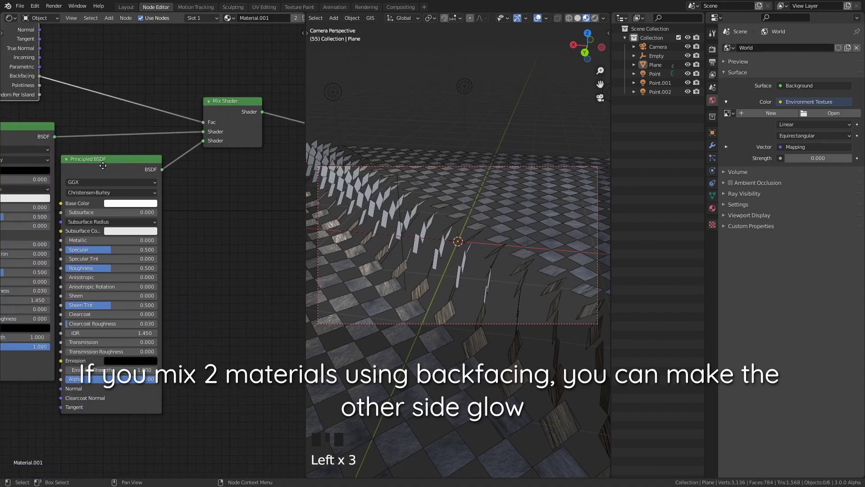
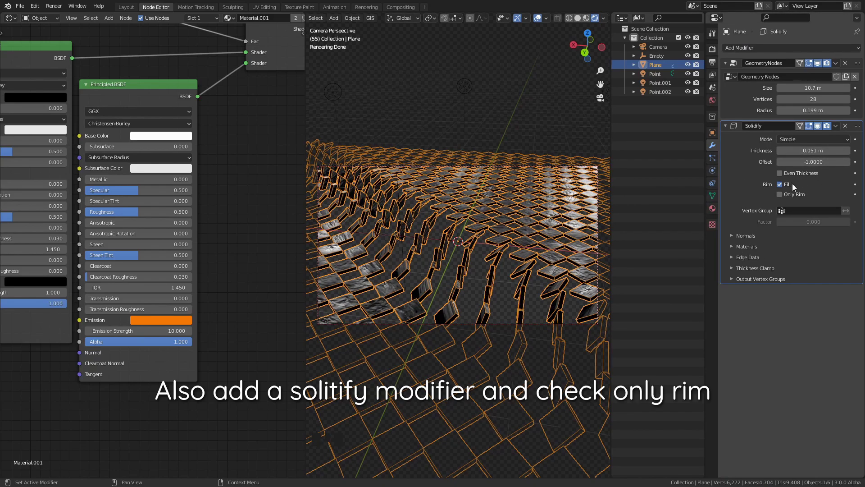
# Set Solidify to Only Rim without Fill, switch off Film Transparent, and select the Camera.
pyautogui.click(793, 186)
pyautogui.click(498, 112)
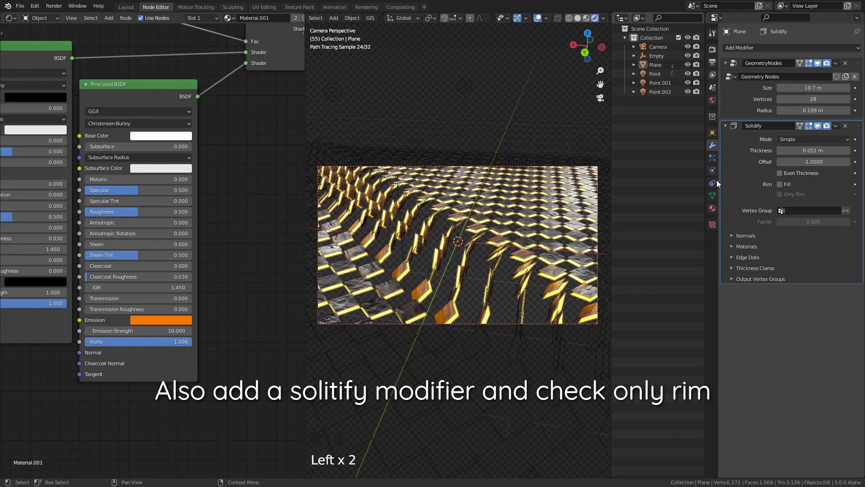
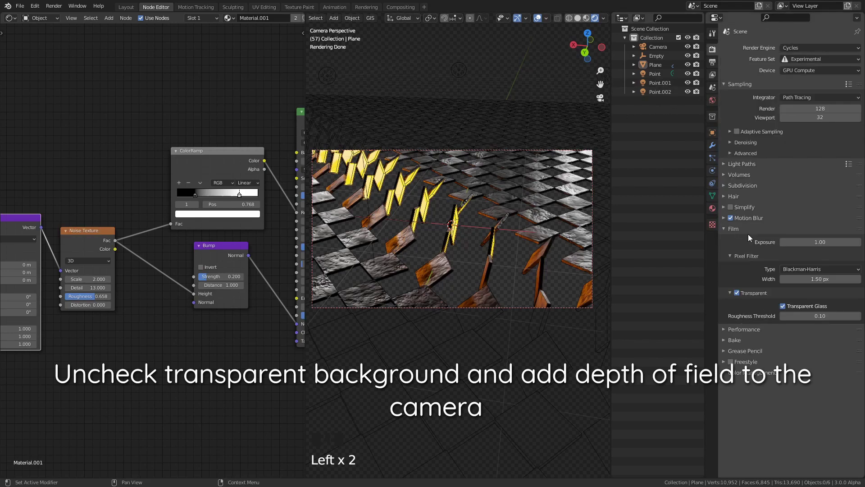
pyautogui.click(738, 294)
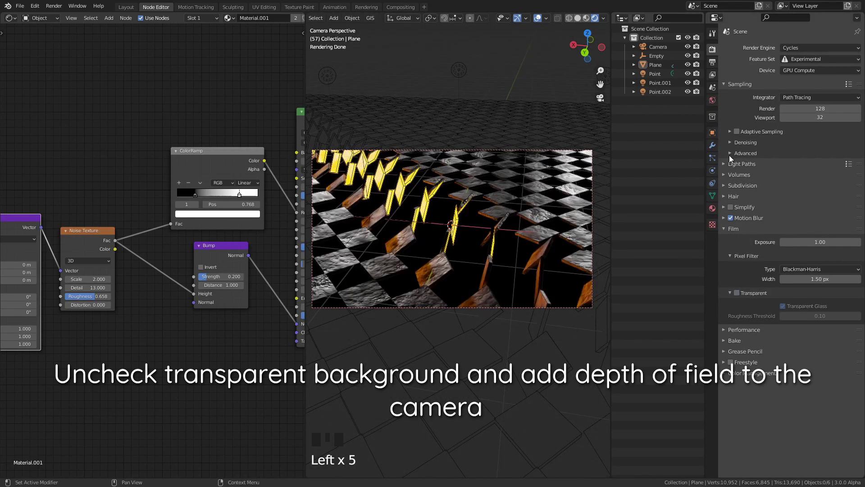
pyautogui.scroll(-3)
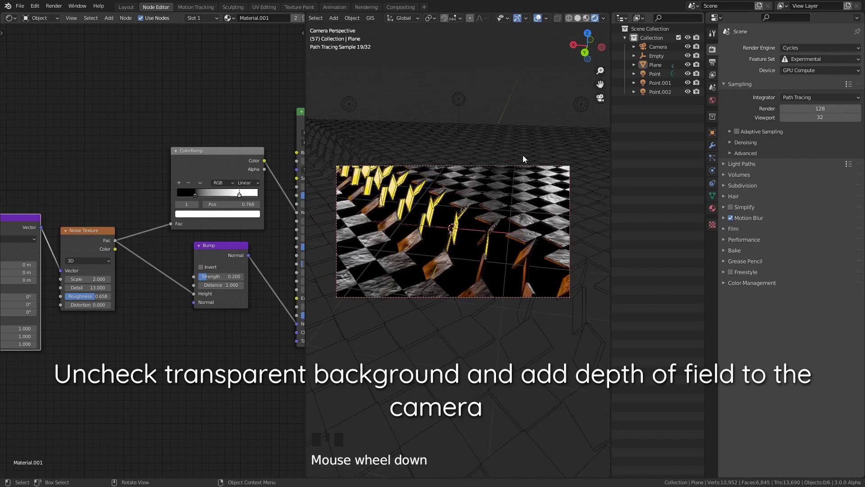
pyautogui.click(527, 168)
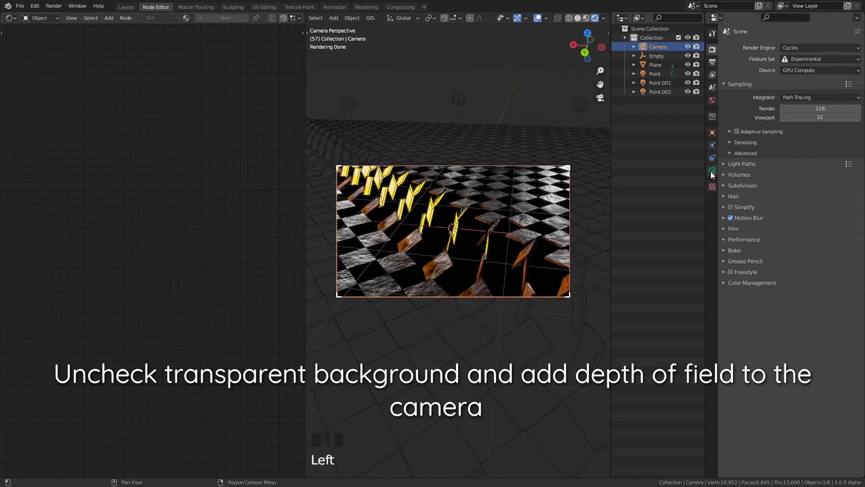
# Enable the camera's Depth of Field with the Plane as its focus object.
pyautogui.click(492, 233)
pyautogui.click(521, 218)
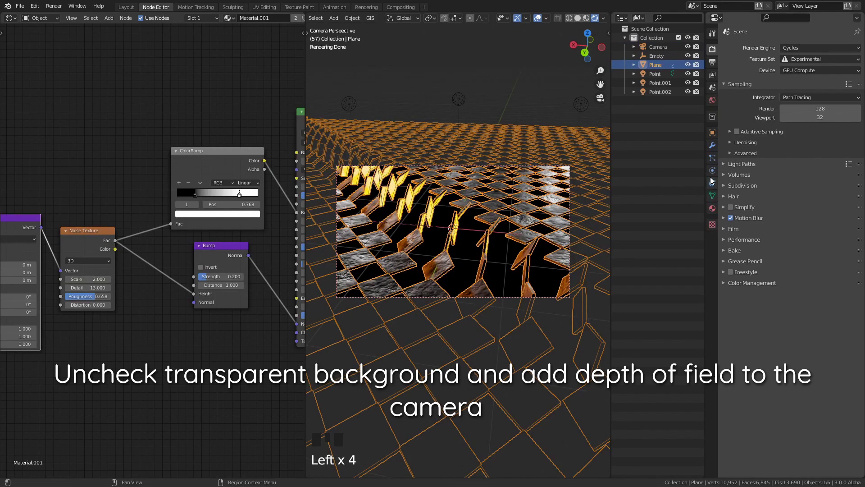
pyautogui.click(514, 168)
pyautogui.click(734, 207)
pyautogui.click(851, 217)
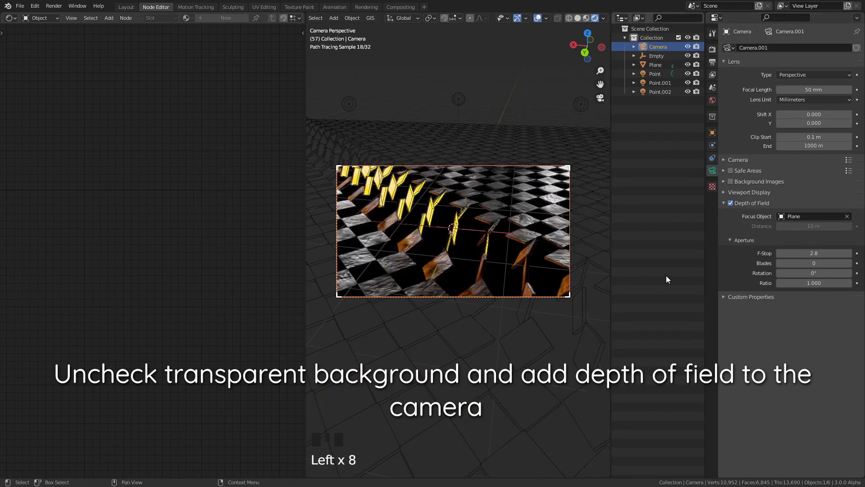